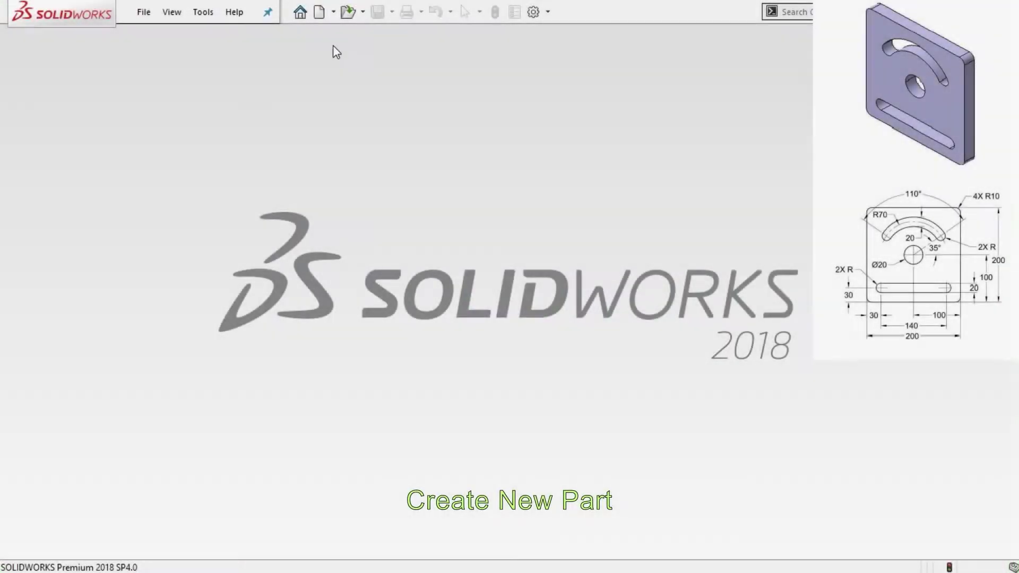
Create a new empty Part document.
{"action": "left_click", "coordinate": [325, 18]}
{"action": "left_click", "coordinate": [586, 458]}
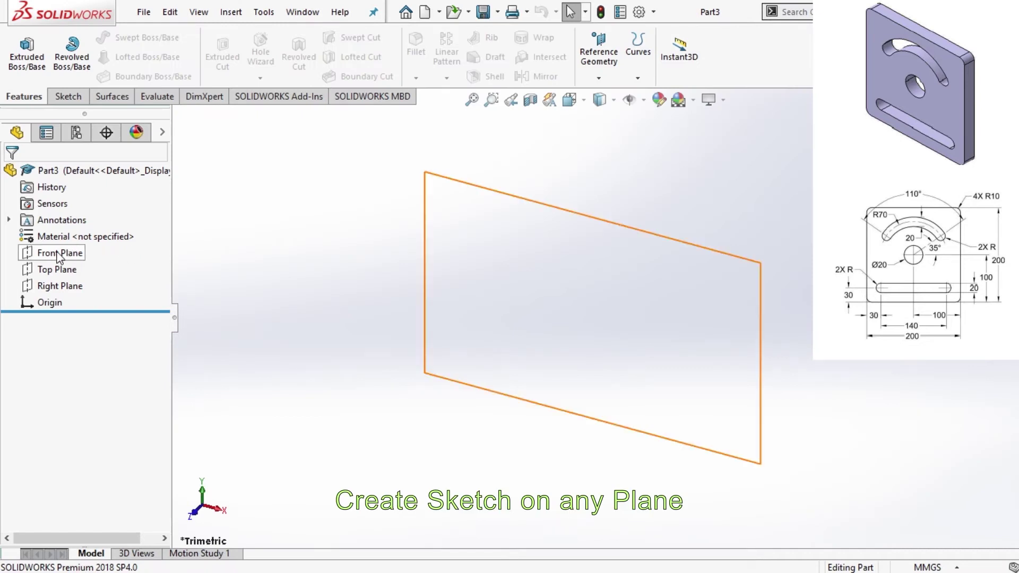
Sketch a 200 × 200 centre rectangle at the origin on the Front Plane.
{"action": "left_click", "coordinate": [77, 236]}
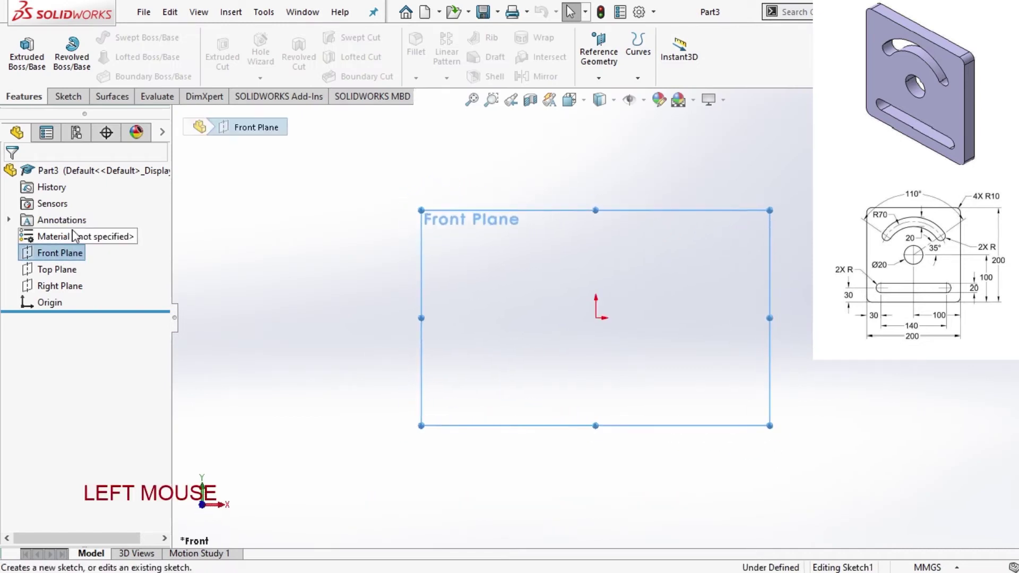
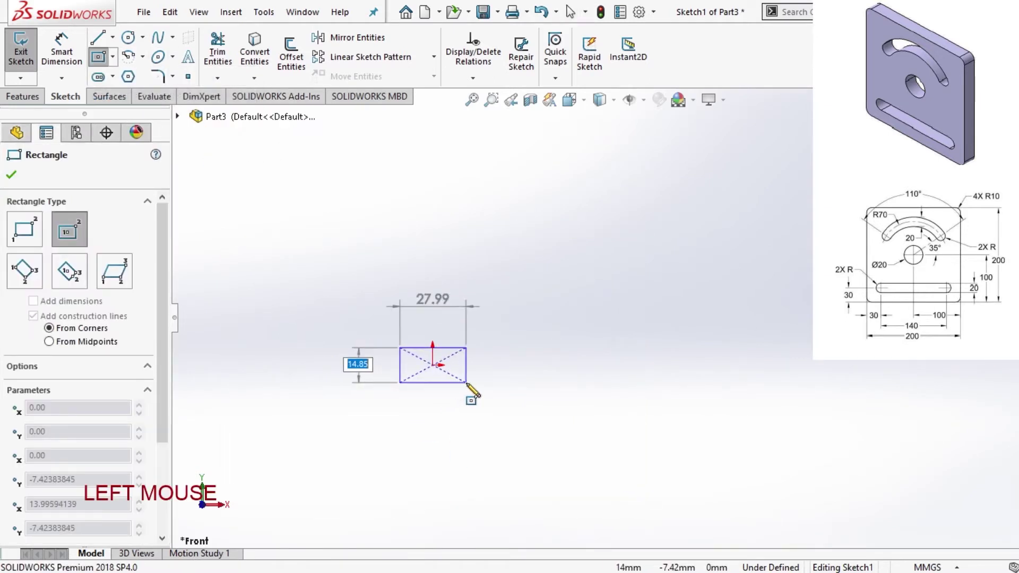
{"action": "key", "text": "Return"}
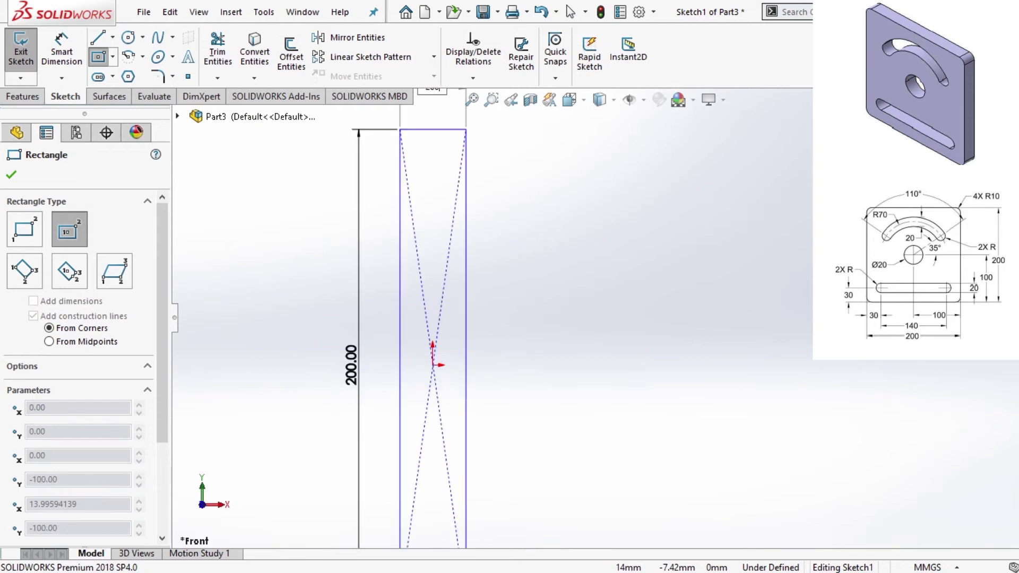
{"action": "key", "text": "Return"}
{"action": "scroll", "scroll_direction": "up", "scroll_amount": 3}
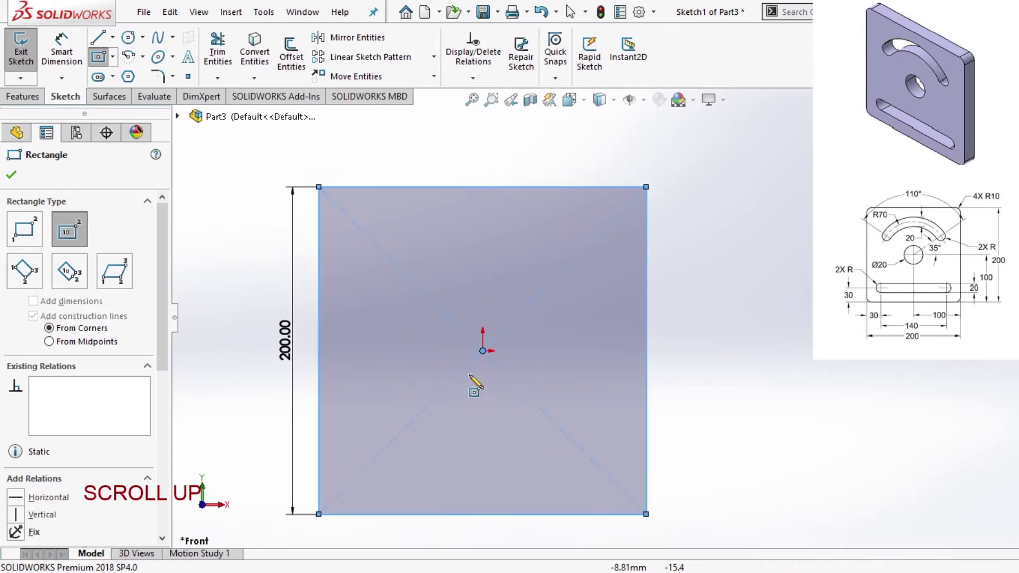
{"action": "middle_click", "coordinate": [572, 10]}
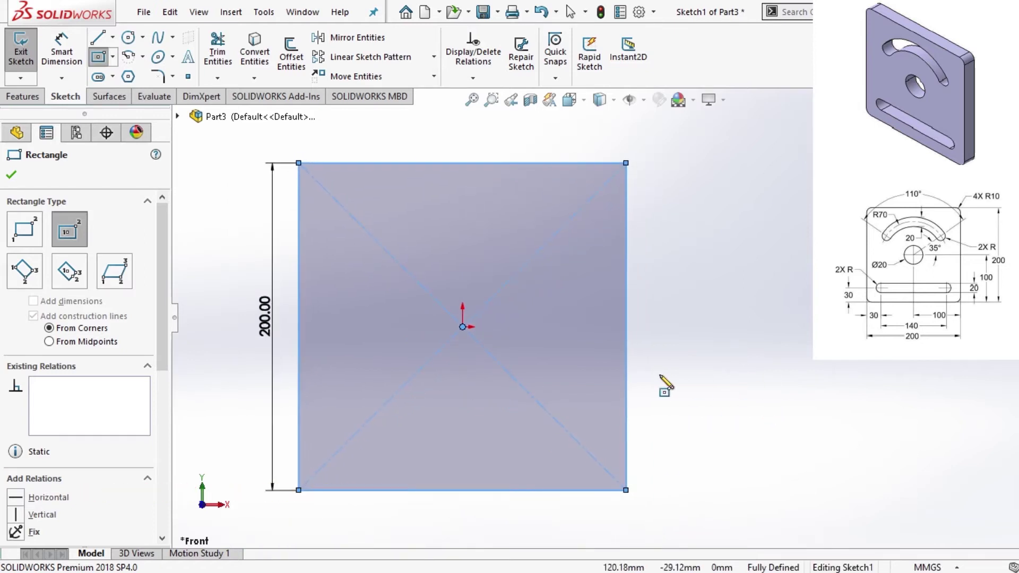
Draw a vertical construction line through the origin between the square's bottom and top edge midpoints.
{"action": "left_click", "coordinate": [117, 85]}
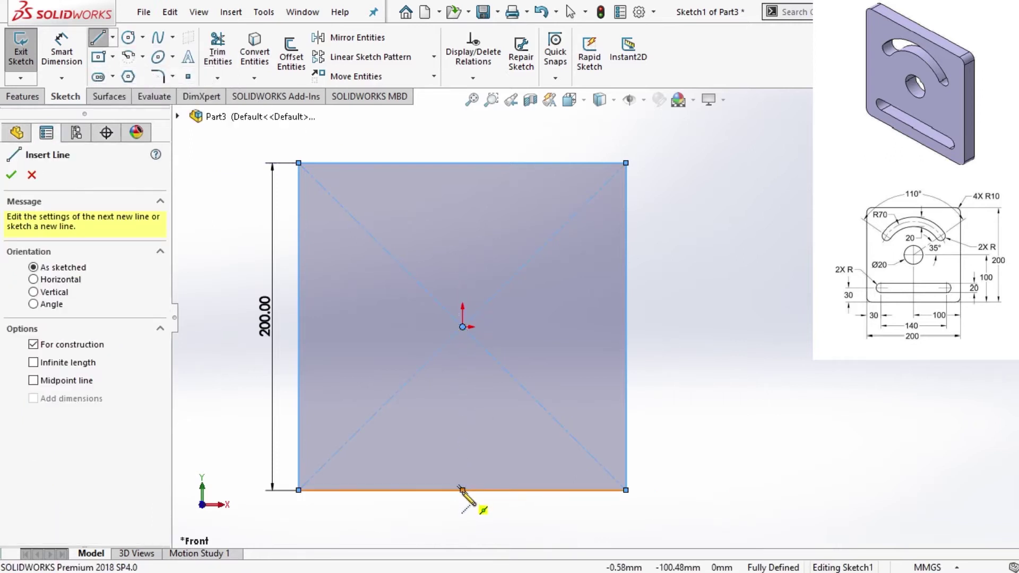
{"action": "left_click", "coordinate": [571, 11]}
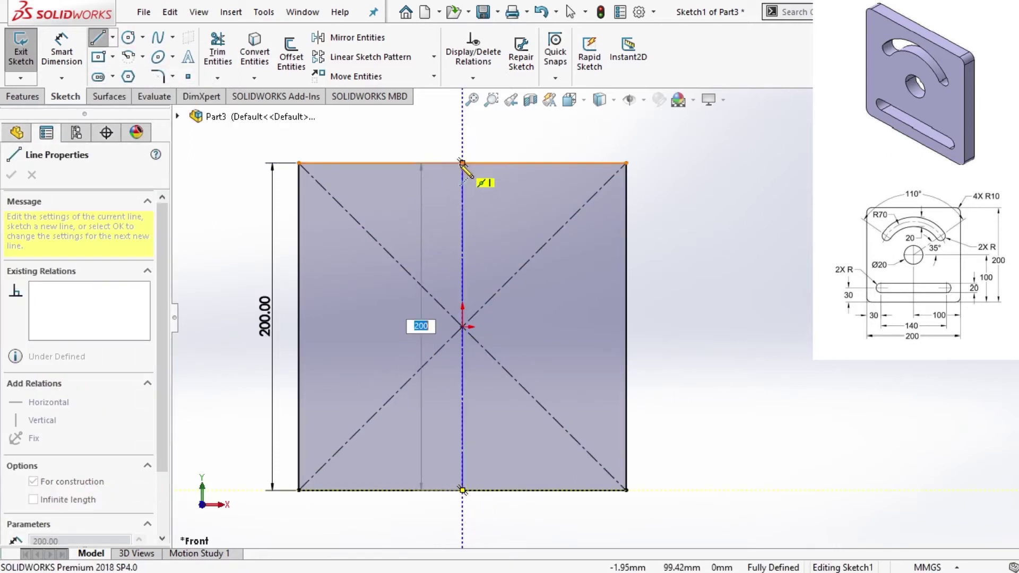
{"action": "key", "text": "Escape"}
{"action": "left_click", "coordinate": [114, 80]}
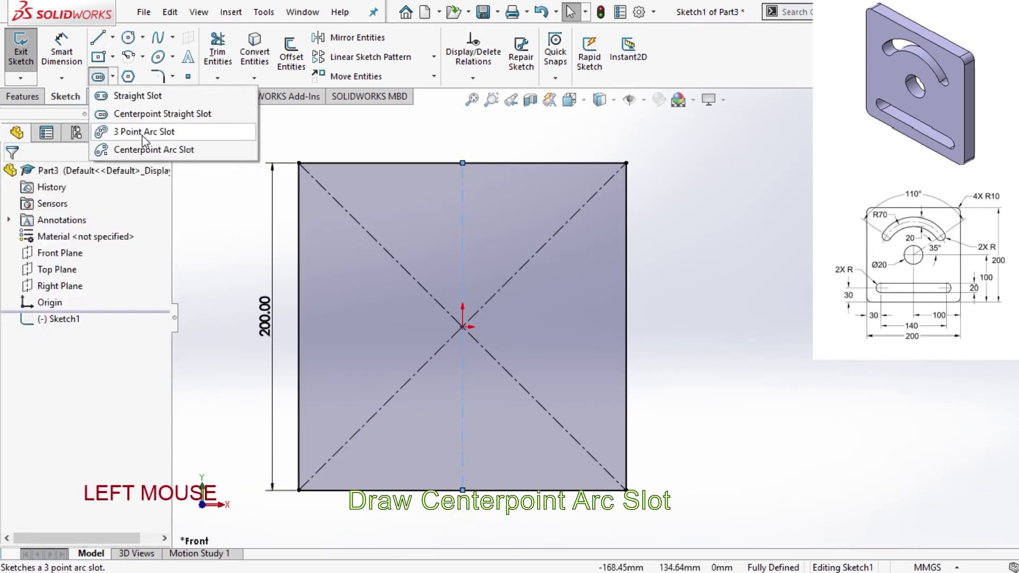
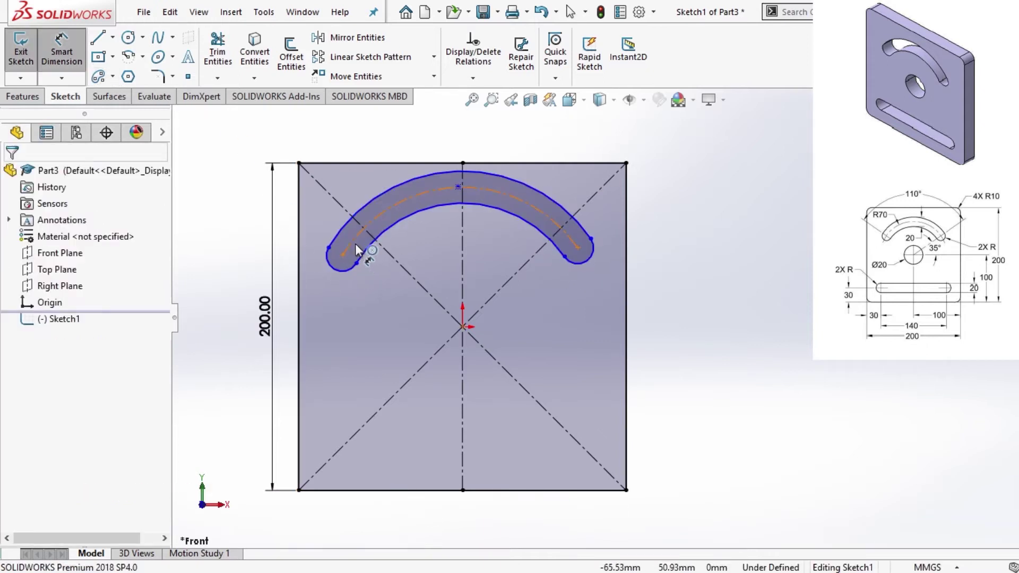
Dimension the arc slot's centre radius R70 and its rounded end radius R10.
{"action": "left_click", "coordinate": [359, 246]}
{"action": "left_click", "coordinate": [244, 223]}
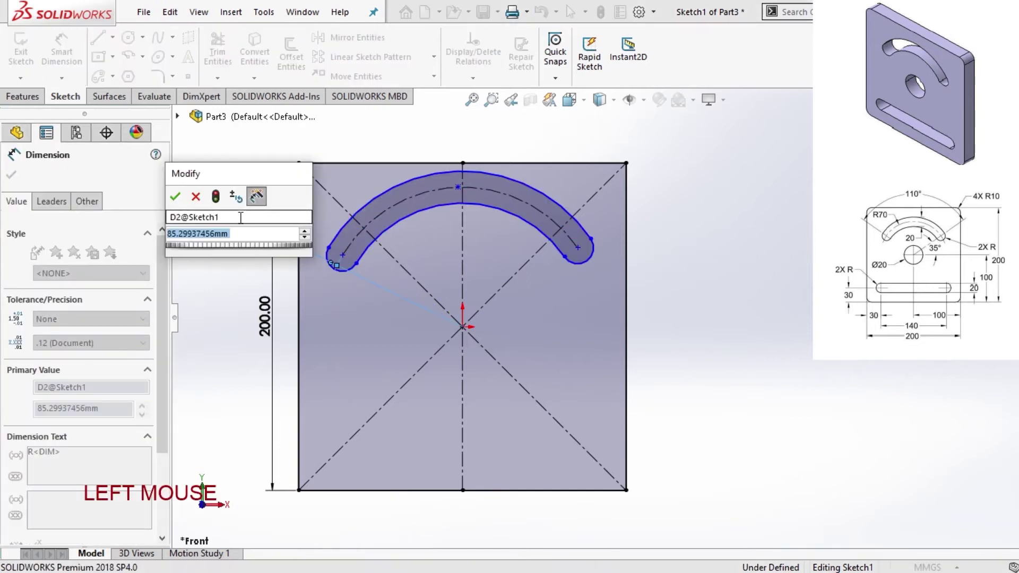
{"action": "key", "text": "7"}
{"action": "key", "text": "0"}
{"action": "key", "text": "Return"}
{"action": "left_click", "coordinate": [355, 274]}
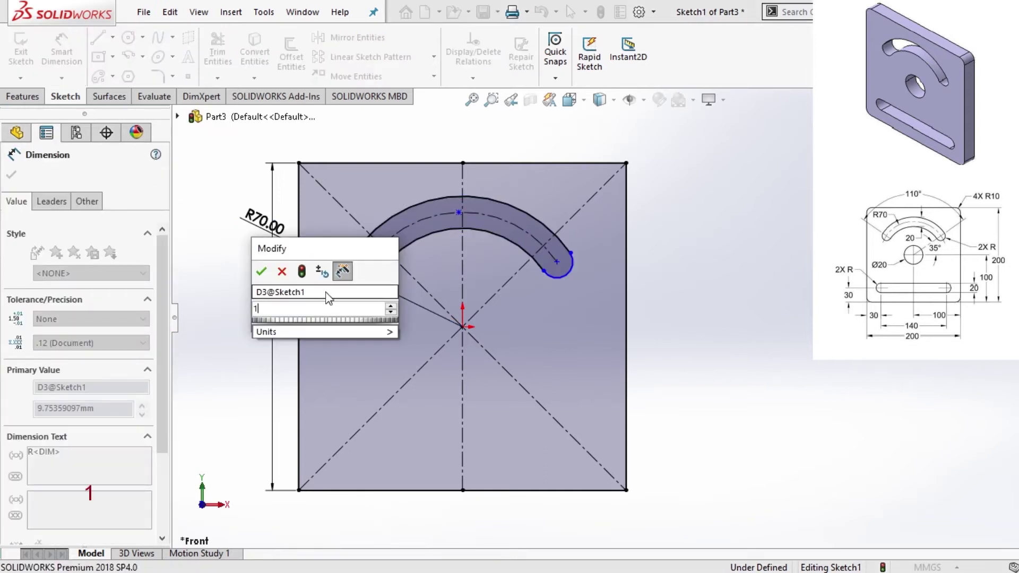
{"action": "key", "text": "Return"}
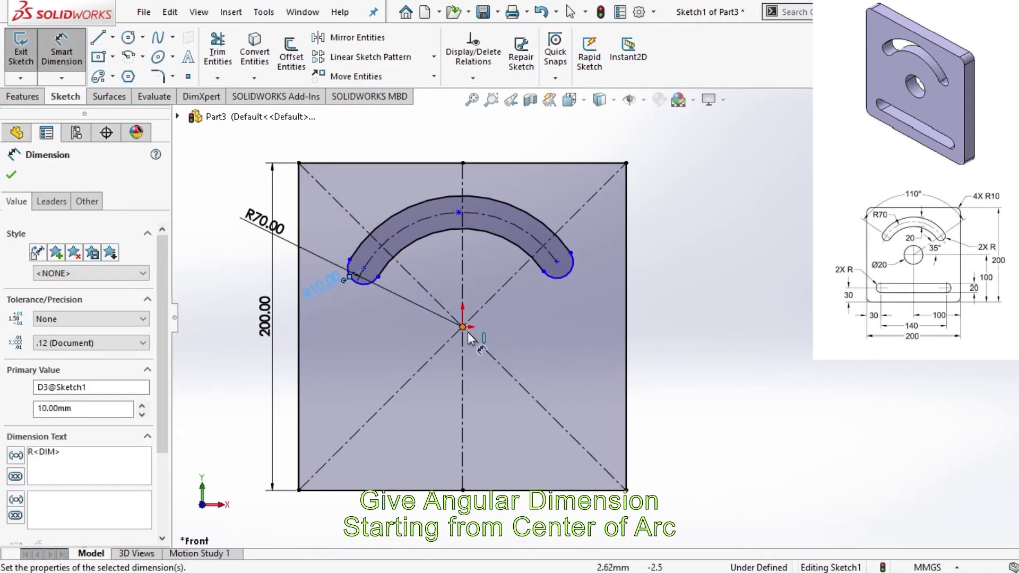
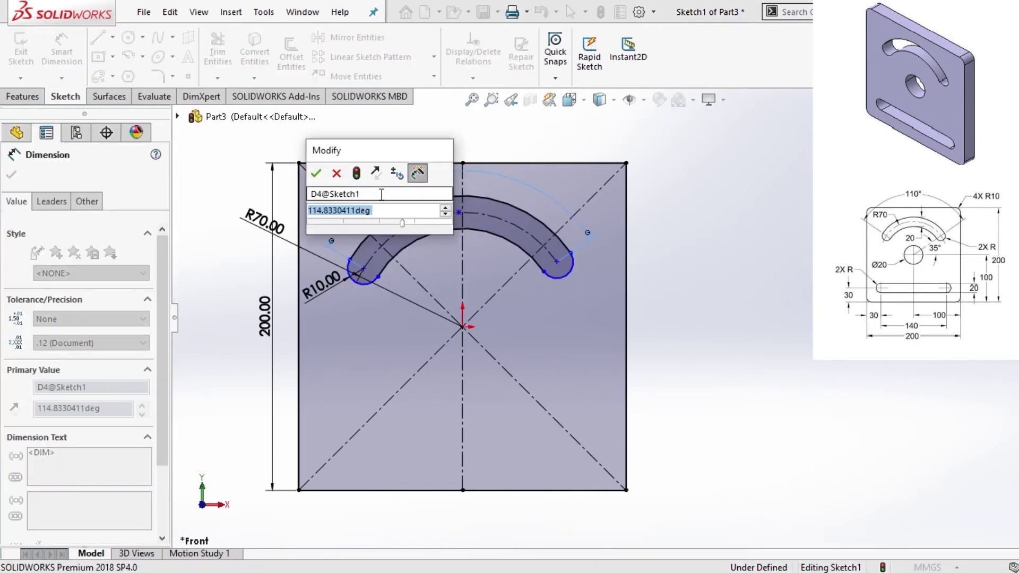
Dimension the arc slot's sweep angle to 110°, fully defining it.
{"action": "key", "text": "1"}
{"action": "key", "text": "0"}
{"action": "key", "text": "Return"}
{"action": "key", "text": "Escape"}
{"action": "left_click", "coordinate": [461, 218]}
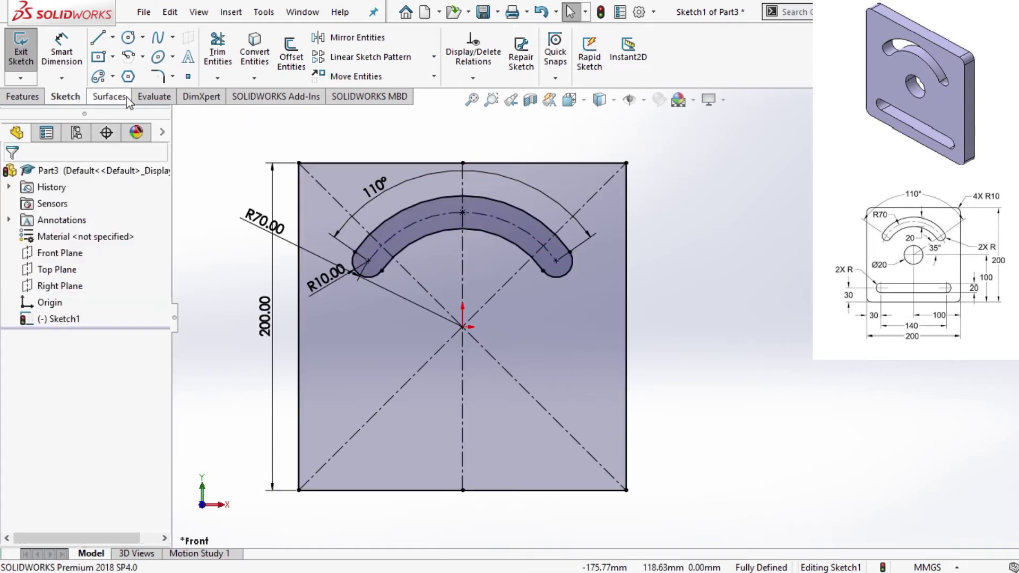
Draw a centrepoint straight slot near the square's bottom edge.
{"action": "left_click", "coordinate": [120, 83]}
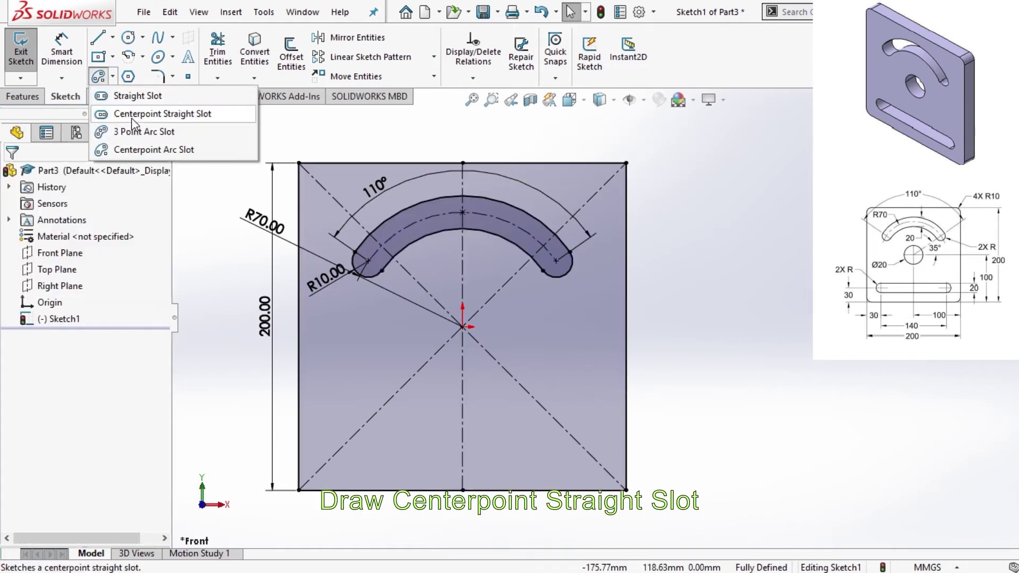
{"action": "left_click", "coordinate": [140, 123]}
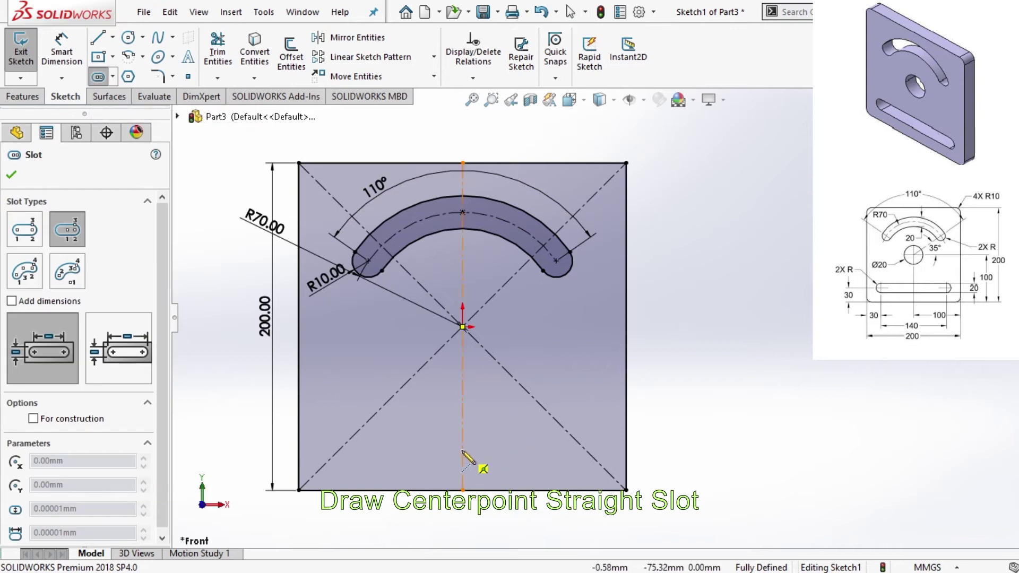
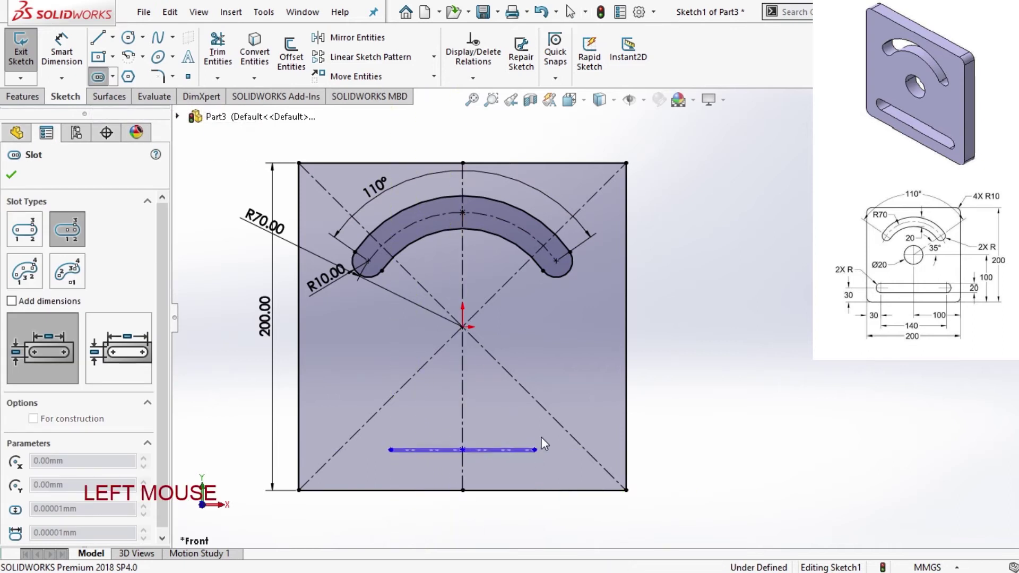
{"action": "left_click", "coordinate": [546, 442]}
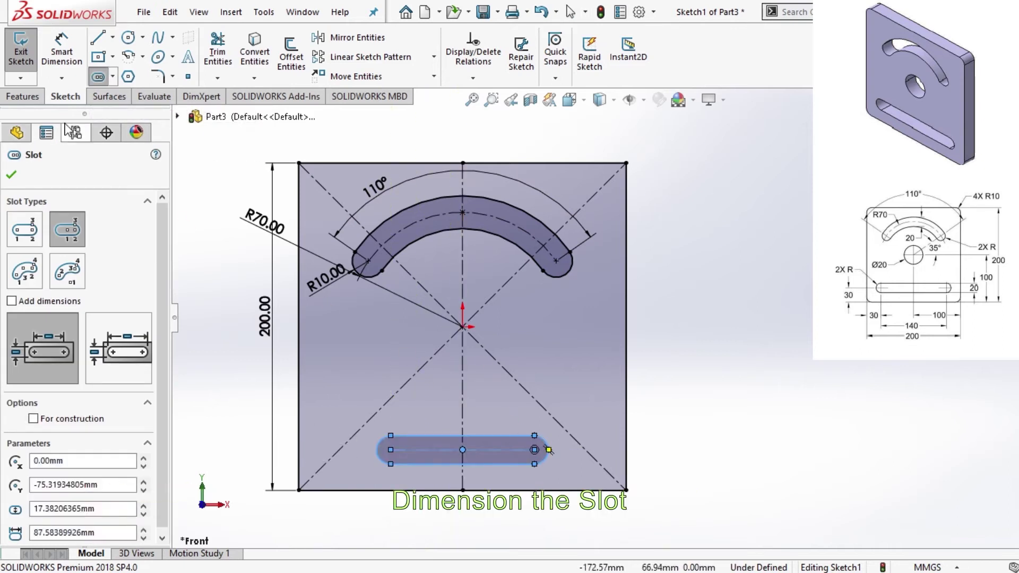
Dimension the straight slot 30 mm above the bottom edge, 140 mm long with R10 ends.
{"action": "left_click", "coordinate": [63, 65]}
{"action": "left_click", "coordinate": [441, 455]}
{"action": "left_click", "coordinate": [252, 463]}
{"action": "key", "text": "3"}
{"action": "key", "text": "0"}
{"action": "key", "text": "Return"}
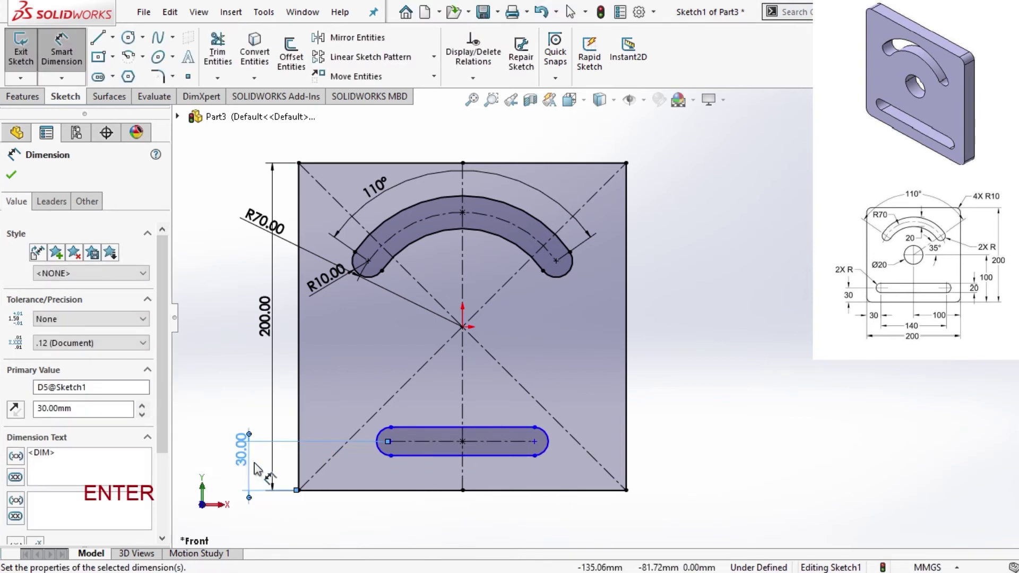
{"action": "left_click", "coordinate": [435, 445]}
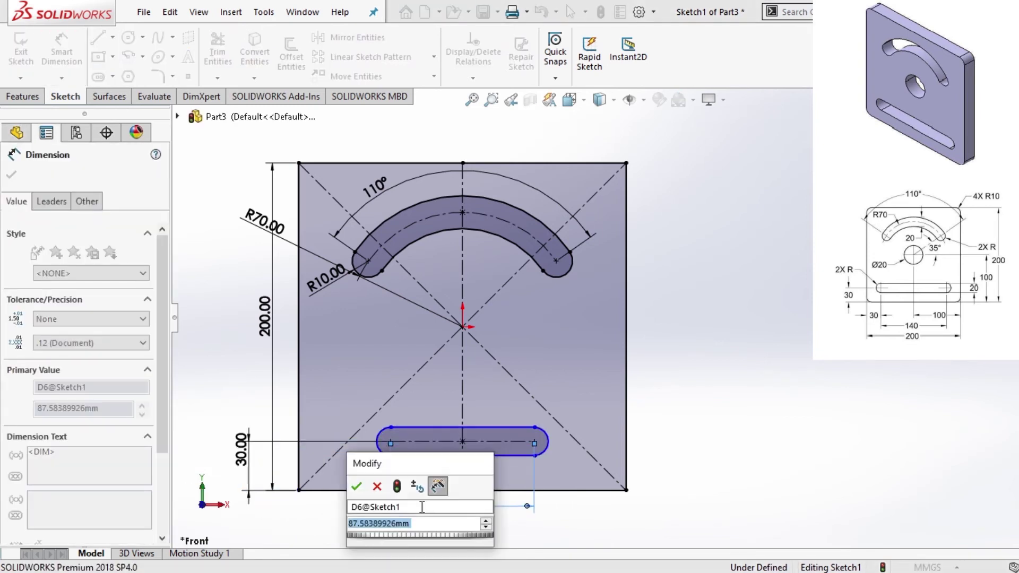
{"action": "key", "text": "1"}
{"action": "key", "text": "4"}
{"action": "key", "text": "0"}
{"action": "key", "text": "Return"}
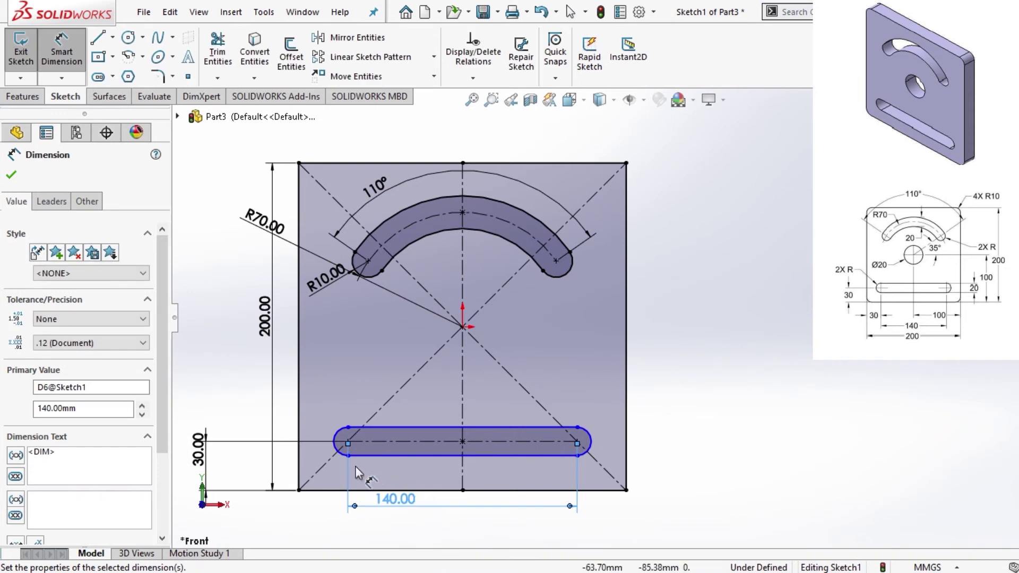
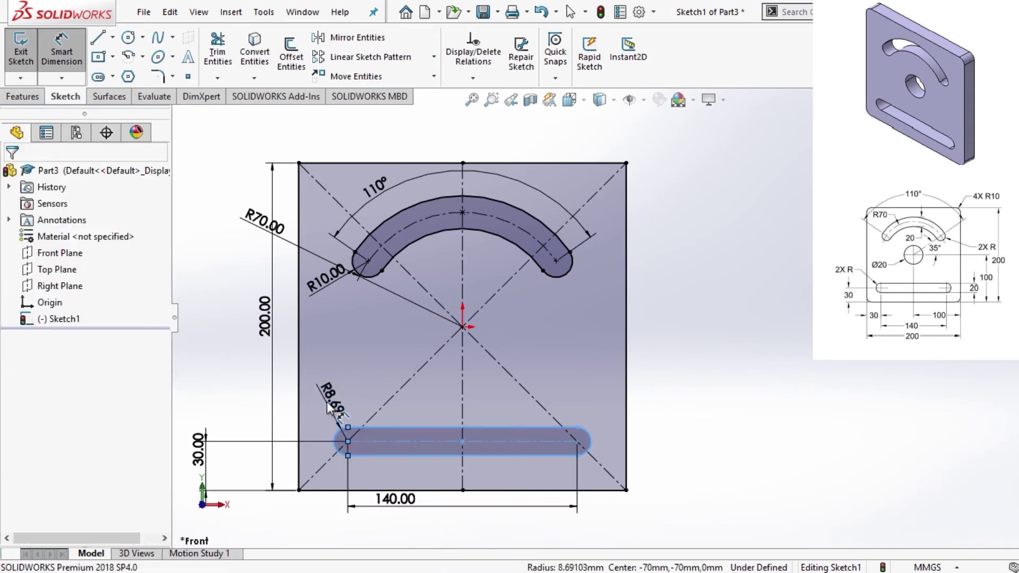
{"action": "key", "text": "1"}
{"action": "key", "text": "0"}
{"action": "key", "text": "Return"}
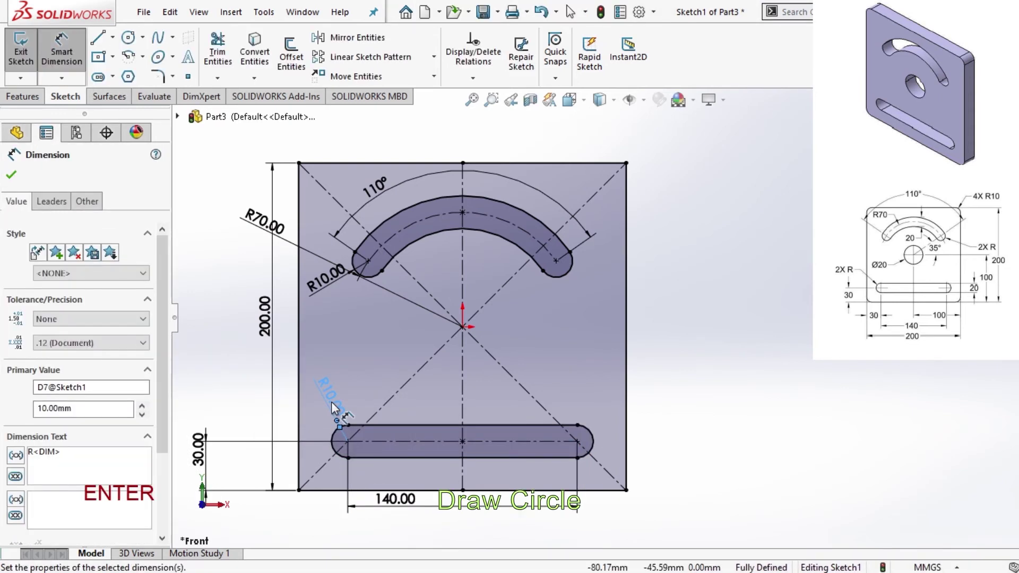
Draw a Ø20 circle centred on the origin.
{"action": "left_click", "coordinate": [133, 42]}
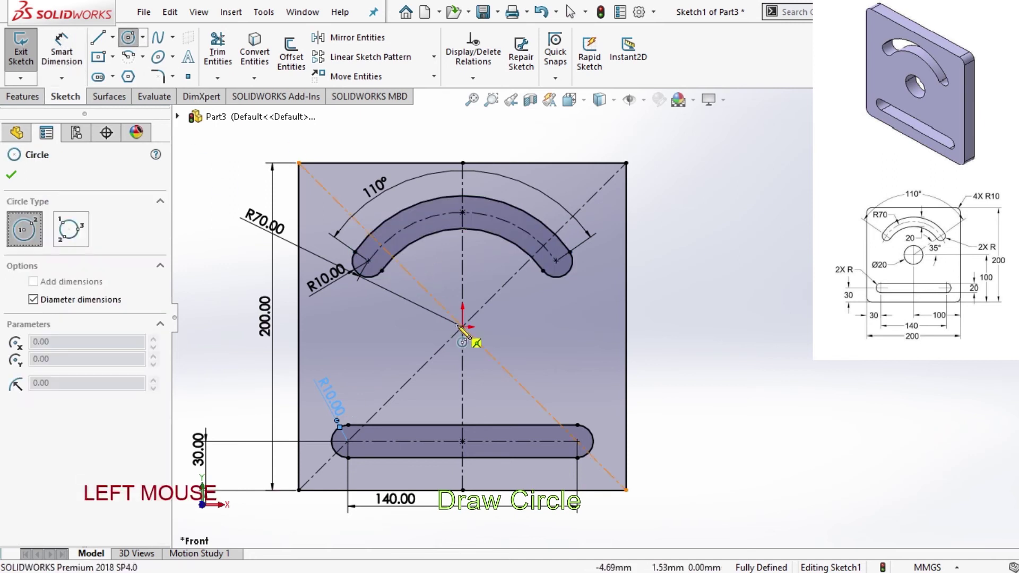
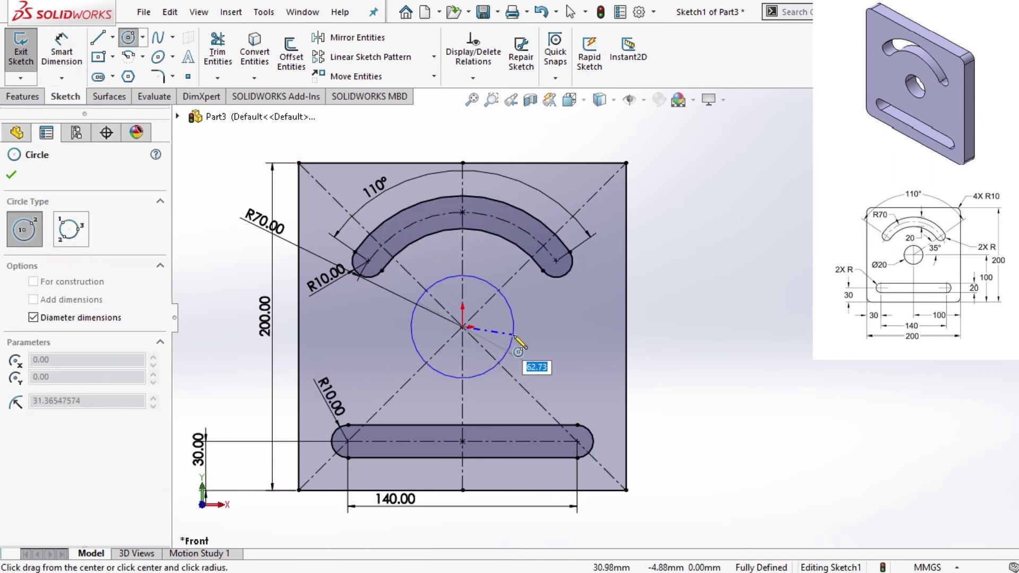
{"action": "key", "text": "2"}
{"action": "key", "text": "0"}
{"action": "key", "text": "Return"}
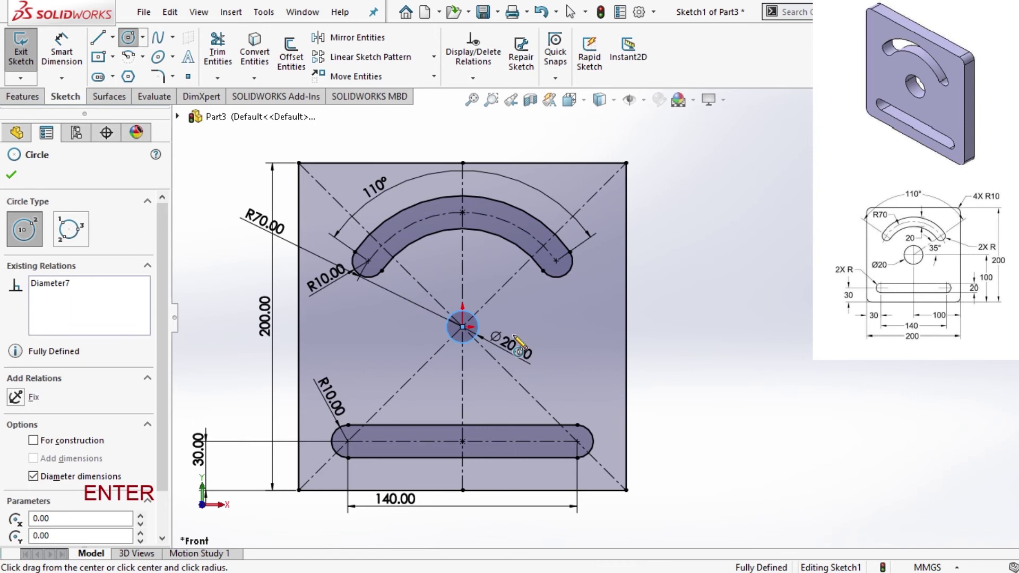
Apply R10 sketch fillets to all four corners of the square, accepting the relation warnings.
{"action": "left_click", "coordinate": [165, 89]}
{"action": "left_click", "coordinate": [305, 170]}
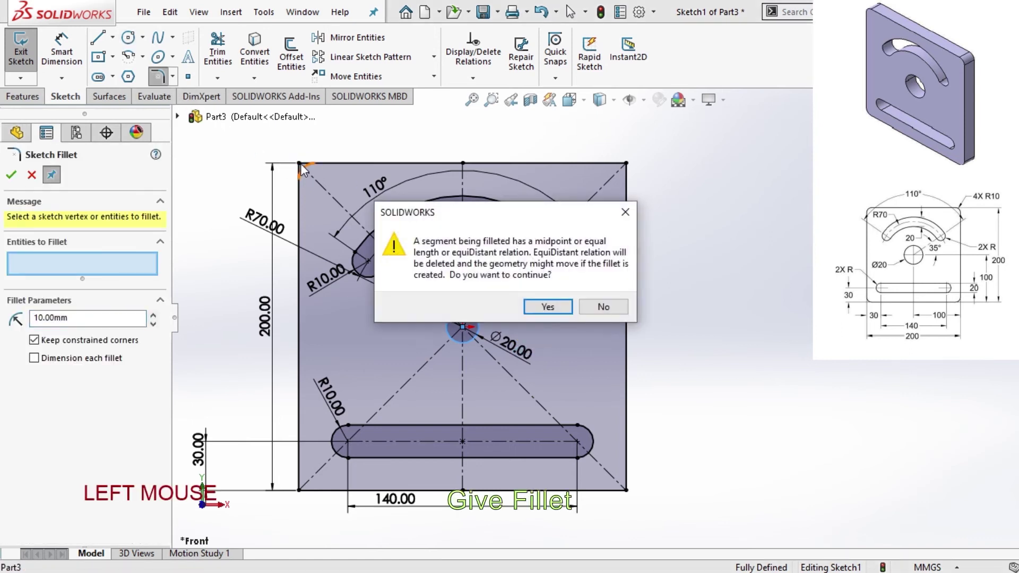
{"action": "left_click", "coordinate": [548, 312]}
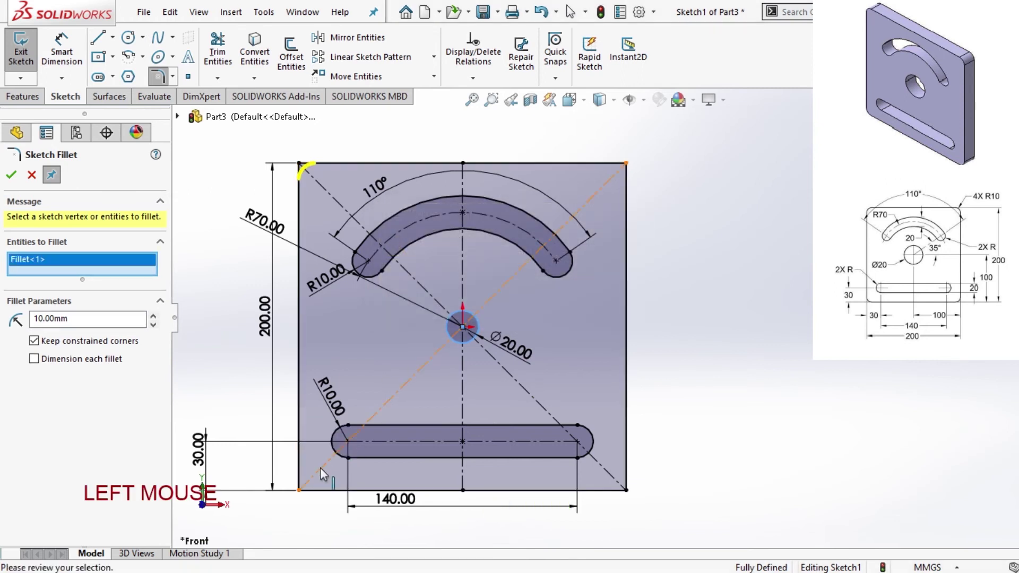
{"action": "left_click", "coordinate": [304, 496]}
{"action": "key", "text": "Return"}
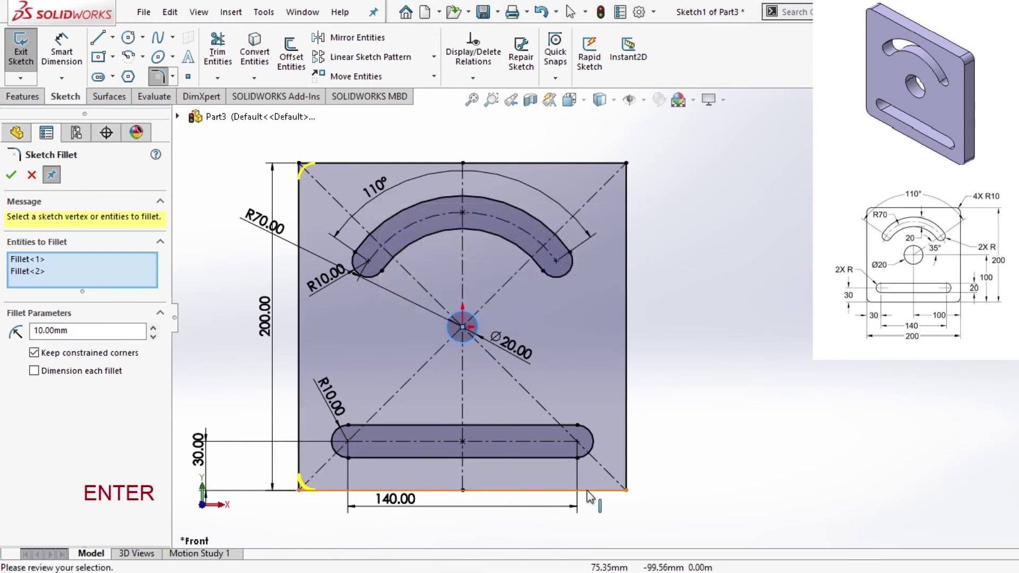
{"action": "left_click", "coordinate": [633, 497]}
{"action": "key", "text": "Return"}
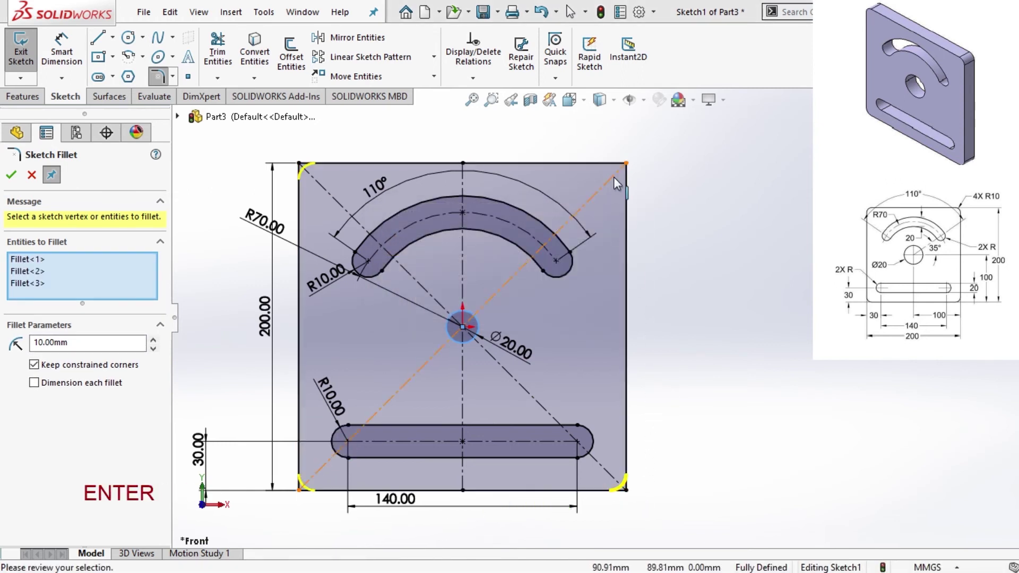
{"action": "left_click", "coordinate": [630, 170]}
{"action": "key", "text": "Return"}
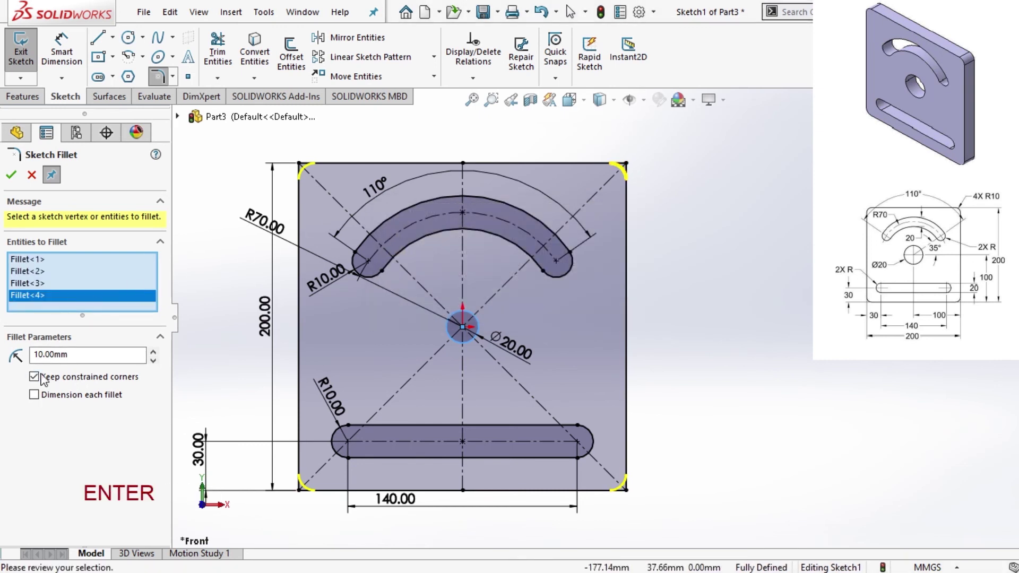
{"action": "left_click", "coordinate": [63, 196]}
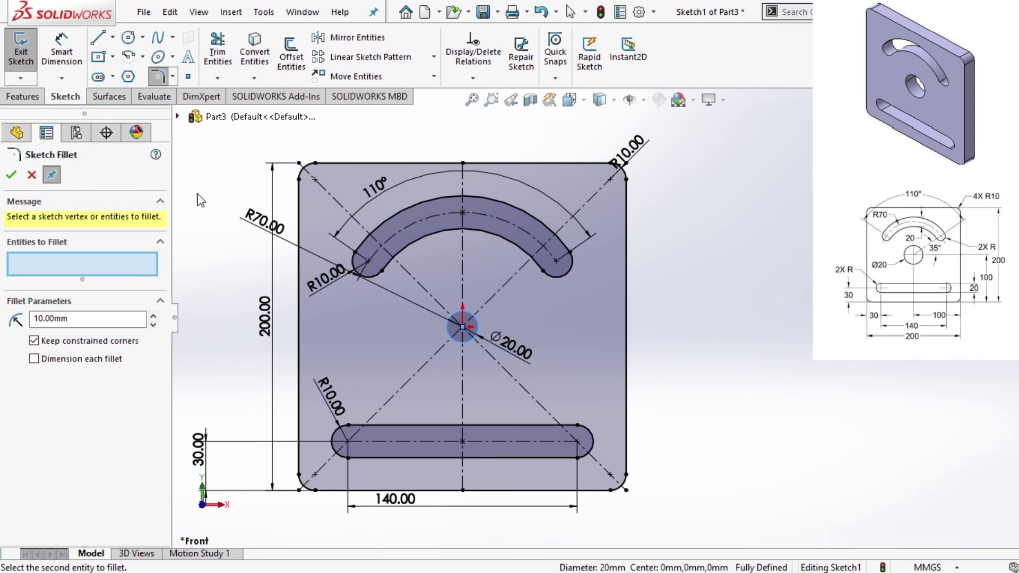
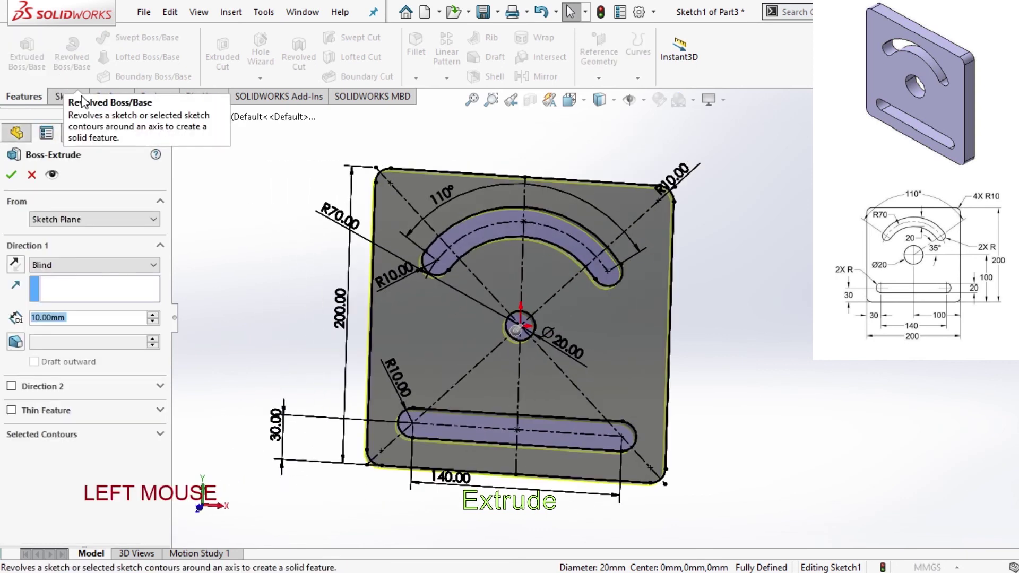
Extrude the sketch 10 mm as a Boss/Base to form the solid plate.
{"action": "left_click", "coordinate": [6, 307]}
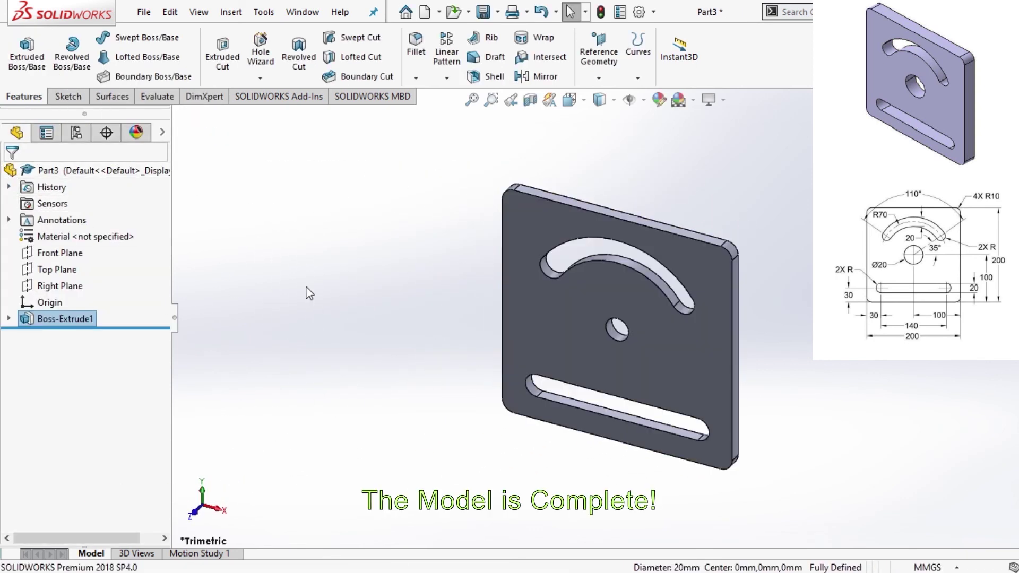